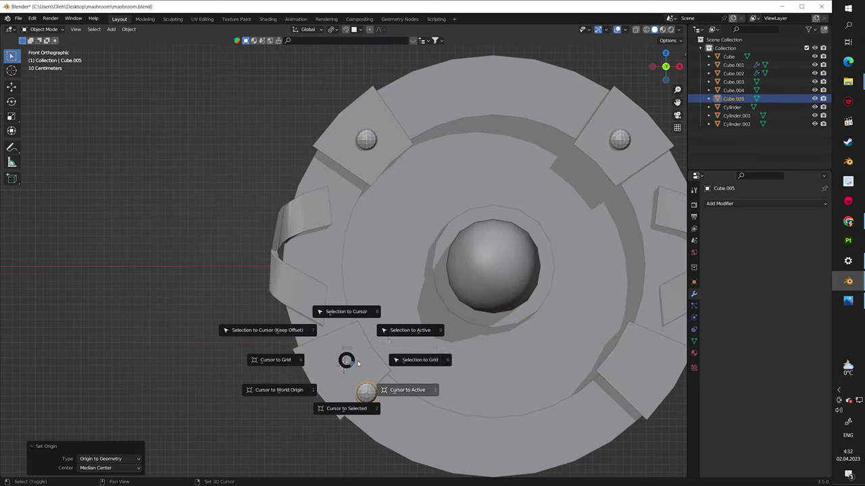
# Dismiss Blender's snap pie menu and switch to the imported shield sculpt in ZBrush
pyautogui.rightClick(793, 175)
pyautogui.press('b')
pyautogui.rightClick(794, 175)
pyautogui.rightClick(794, 175)
pyautogui.rightClick(794, 175)
pyautogui.rightClick(793, 175)
pyautogui.rightClick(794, 175)
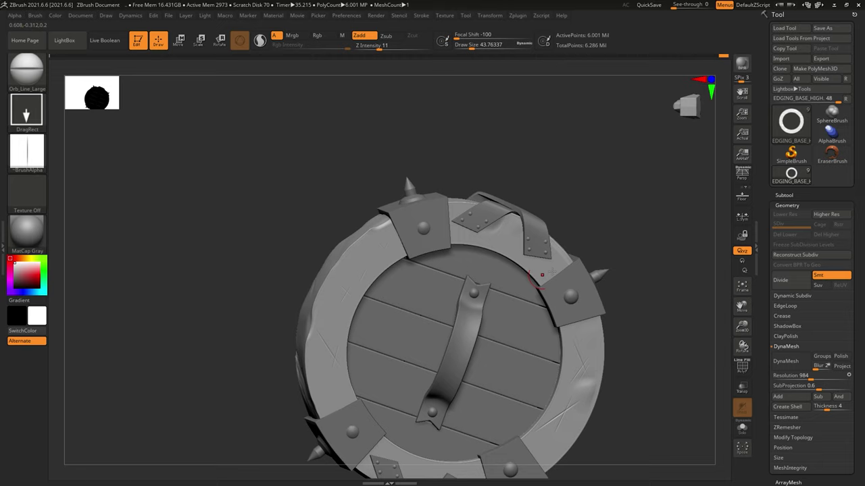
pyautogui.rightClick(794, 175)
pyautogui.rightClick(794, 175)
pyautogui.rightClick(794, 175)
pyautogui.press('b')
pyautogui.rightClick(794, 175)
pyautogui.rightClick(794, 175)
pyautogui.rightClick(794, 175)
pyautogui.rightClick(793, 175)
pyautogui.rightClick(794, 175)
pyautogui.rightClick(794, 175)
pyautogui.rightClick(793, 175)
pyautogui.rightClick(793, 175)
pyautogui.rightClick(794, 175)
pyautogui.rightClick(793, 175)
pyautogui.rightClick(794, 175)
pyautogui.rightClick(794, 175)
pyautogui.rightClick(794, 175)
pyautogui.rightClick(794, 175)
pyautogui.rightClick(794, 175)
pyautogui.rightClick(794, 175)
pyautogui.rightClick(793, 175)
pyautogui.rightClick(794, 175)
pyautogui.rightClick(794, 175)
pyautogui.rightClick(794, 175)
pyautogui.rightClick(794, 175)
pyautogui.rightClick(793, 175)
pyautogui.rightClick(793, 175)
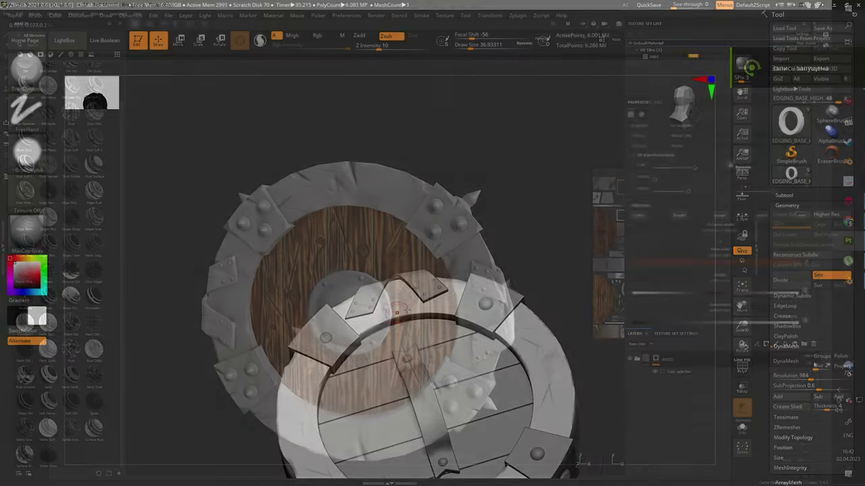
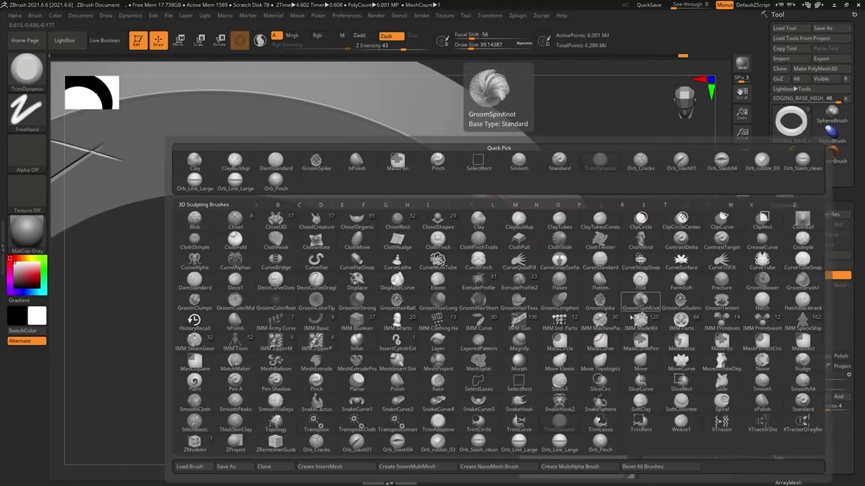
# With TrimDynamic and Zsub, chip notched dents along the rim's inner edge
pyautogui.rightClick(794, 175)
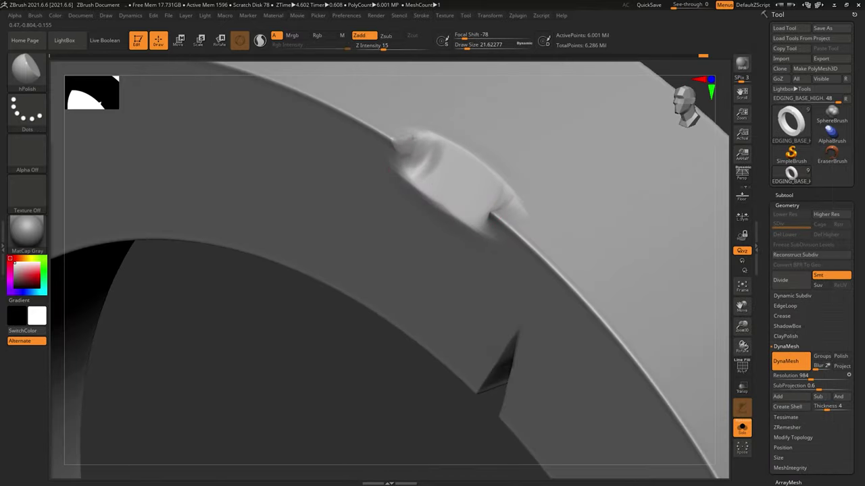
pyautogui.rightClick(793, 175)
pyautogui.rightClick(794, 175)
pyautogui.rightClick(794, 175)
pyautogui.rightClick(794, 175)
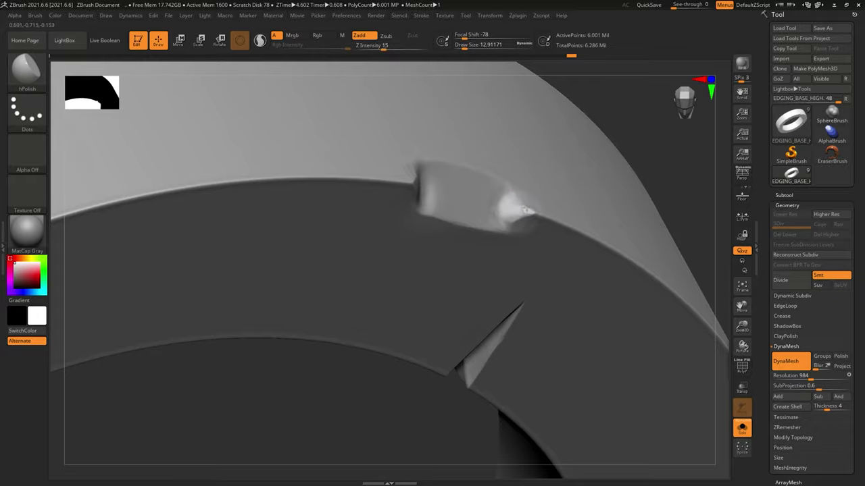
pyautogui.rightClick(793, 174)
pyautogui.rightClick(794, 175)
pyautogui.press('b')
pyautogui.rightClick(794, 175)
pyautogui.rightClick(794, 175)
pyautogui.rightClick(794, 175)
pyautogui.rightClick(794, 175)
pyautogui.rightClick(794, 175)
pyautogui.press('b')
pyautogui.rightClick(794, 175)
pyautogui.rightClick(794, 175)
pyautogui.rightClick(794, 175)
pyautogui.rightClick(794, 175)
pyautogui.rightClick(794, 175)
pyautogui.rightClick(794, 175)
pyautogui.rightClick(794, 175)
pyautogui.rightClick(794, 175)
pyautogui.rightClick(793, 175)
pyautogui.rightClick(794, 175)
pyautogui.rightClick(793, 175)
pyautogui.rightClick(794, 175)
pyautogui.rightClick(793, 175)
pyautogui.rightClick(793, 175)
pyautogui.rightClick(793, 175)
pyautogui.rightClick(794, 175)
pyautogui.rightClick(793, 175)
pyautogui.rightClick(794, 175)
pyautogui.rightClick(794, 175)
pyautogui.rightClick(794, 175)
pyautogui.rightClick(794, 175)
pyautogui.rightClick(794, 175)
pyautogui.rightClick(794, 174)
pyautogui.rightClick(793, 175)
pyautogui.rightClick(794, 175)
pyautogui.rightClick(793, 175)
pyautogui.rightClick(793, 175)
pyautogui.rightClick(794, 175)
pyautogui.rightClick(794, 175)
pyautogui.rightClick(794, 175)
pyautogui.rightClick(793, 175)
pyautogui.rightClick(794, 175)
pyautogui.rightClick(794, 175)
pyautogui.rightClick(794, 175)
pyautogui.rightClick(793, 175)
pyautogui.rightClick(793, 175)
pyautogui.rightClick(794, 174)
pyautogui.rightClick(794, 175)
pyautogui.rightClick(794, 175)
pyautogui.rightClick(794, 175)
pyautogui.rightClick(794, 175)
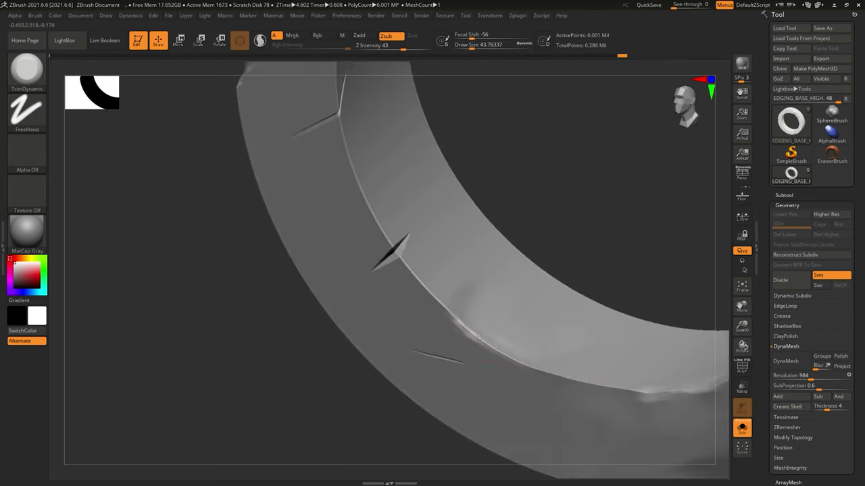
# With Orb_Slash and Zsub, carve scratch cuts across the rim's outer faces
pyautogui.rightClick(793, 175)
pyautogui.rightClick(794, 175)
pyautogui.rightClick(794, 175)
pyautogui.rightClick(793, 175)
pyautogui.rightClick(793, 175)
pyautogui.rightClick(794, 175)
pyautogui.rightClick(793, 175)
pyautogui.rightClick(793, 175)
pyautogui.rightClick(794, 175)
pyautogui.rightClick(794, 175)
pyautogui.rightClick(793, 175)
pyautogui.rightClick(793, 175)
pyautogui.rightClick(793, 175)
pyautogui.rightClick(794, 175)
pyautogui.rightClick(794, 175)
pyautogui.rightClick(793, 175)
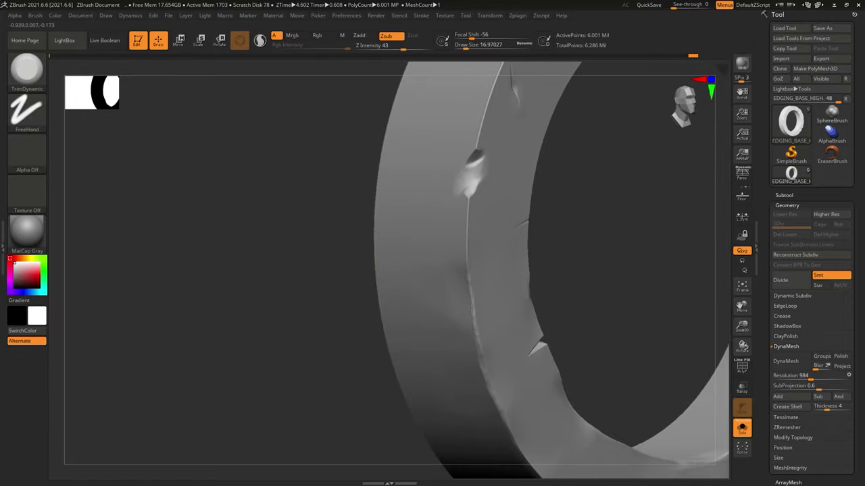
pyautogui.rightClick(794, 175)
pyautogui.rightClick(794, 175)
pyautogui.rightClick(794, 175)
pyautogui.rightClick(793, 175)
pyautogui.rightClick(794, 175)
pyautogui.rightClick(794, 175)
pyautogui.rightClick(794, 175)
pyautogui.rightClick(794, 175)
pyautogui.rightClick(793, 175)
pyautogui.rightClick(794, 175)
pyautogui.rightClick(794, 175)
pyautogui.rightClick(794, 175)
pyautogui.rightClick(794, 175)
pyautogui.rightClick(794, 175)
pyautogui.rightClick(794, 175)
pyautogui.rightClick(793, 175)
pyautogui.rightClick(793, 175)
pyautogui.rightClick(793, 175)
pyautogui.rightClick(793, 175)
pyautogui.rightClick(793, 175)
pyautogui.rightClick(794, 175)
pyautogui.rightClick(793, 175)
pyautogui.rightClick(793, 175)
pyautogui.rightClick(794, 175)
pyautogui.rightClick(794, 175)
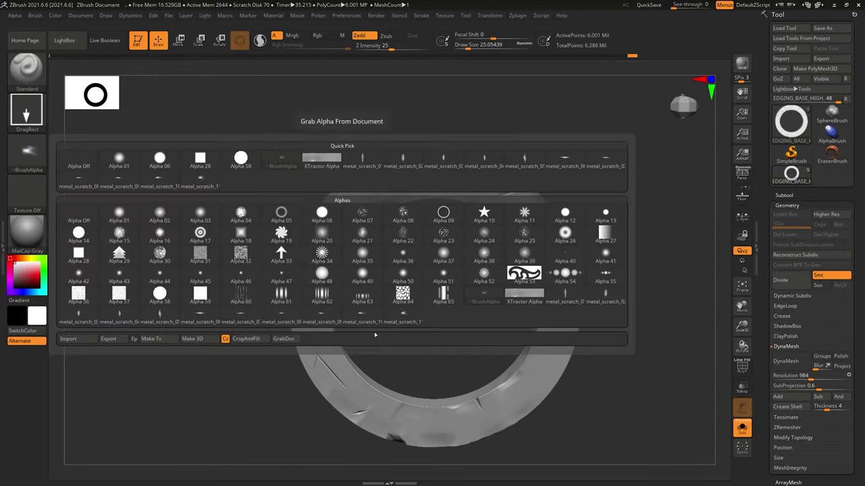
# Stroke deep slash gashes across the face of the isolated edging ring with the Orb slash brush
pyautogui.rightClick(794, 175)
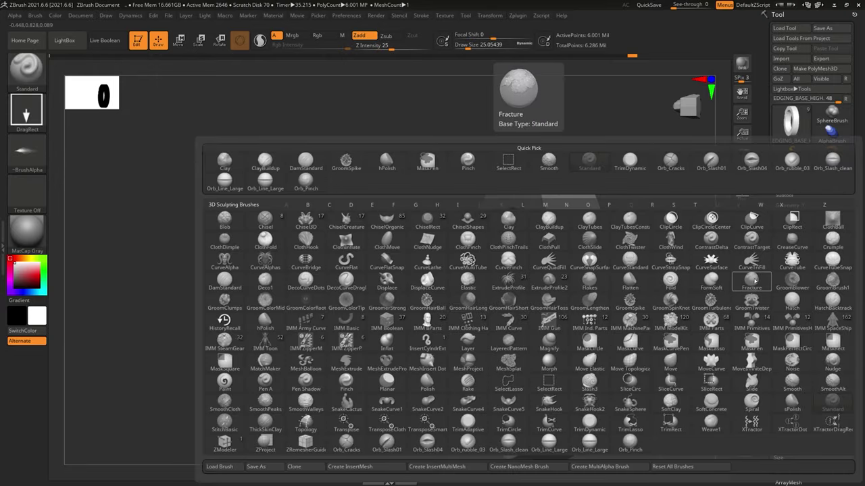
pyautogui.rightClick(793, 175)
pyautogui.rightClick(793, 174)
pyautogui.rightClick(794, 175)
pyautogui.rightClick(793, 175)
pyautogui.rightClick(793, 175)
pyautogui.rightClick(793, 175)
pyautogui.rightClick(794, 175)
pyautogui.rightClick(793, 175)
pyautogui.rightClick(794, 175)
pyautogui.rightClick(794, 175)
pyautogui.rightClick(794, 175)
pyautogui.rightClick(794, 175)
pyautogui.rightClick(794, 175)
pyautogui.rightClick(794, 175)
pyautogui.rightClick(793, 175)
pyautogui.rightClick(794, 175)
pyautogui.rightClick(793, 175)
pyautogui.rightClick(794, 175)
pyautogui.rightClick(794, 175)
pyautogui.rightClick(794, 175)
pyautogui.rightClick(794, 175)
pyautogui.rightClick(794, 175)
pyautogui.rightClick(794, 175)
pyautogui.rightClick(794, 175)
pyautogui.rightClick(793, 175)
pyautogui.rightClick(794, 175)
pyautogui.rightClick(794, 175)
pyautogui.rightClick(794, 175)
pyautogui.rightClick(794, 175)
pyautogui.rightClick(793, 175)
pyautogui.rightClick(794, 175)
pyautogui.rightClick(793, 175)
pyautogui.rightClick(794, 175)
pyautogui.rightClick(793, 175)
pyautogui.rightClick(793, 175)
pyautogui.rightClick(794, 174)
pyautogui.rightClick(794, 175)
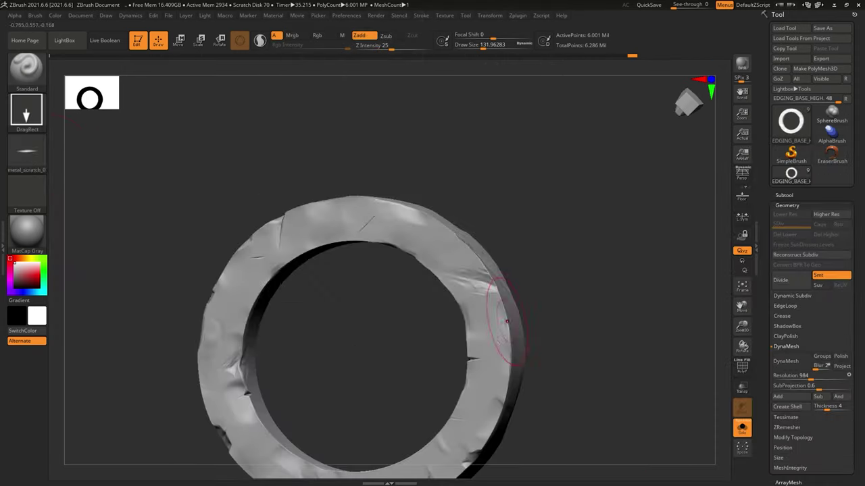
pyautogui.rightClick(793, 175)
pyautogui.rightClick(794, 175)
pyautogui.rightClick(794, 175)
pyautogui.rightClick(793, 175)
pyautogui.rightClick(794, 175)
pyautogui.rightClick(794, 175)
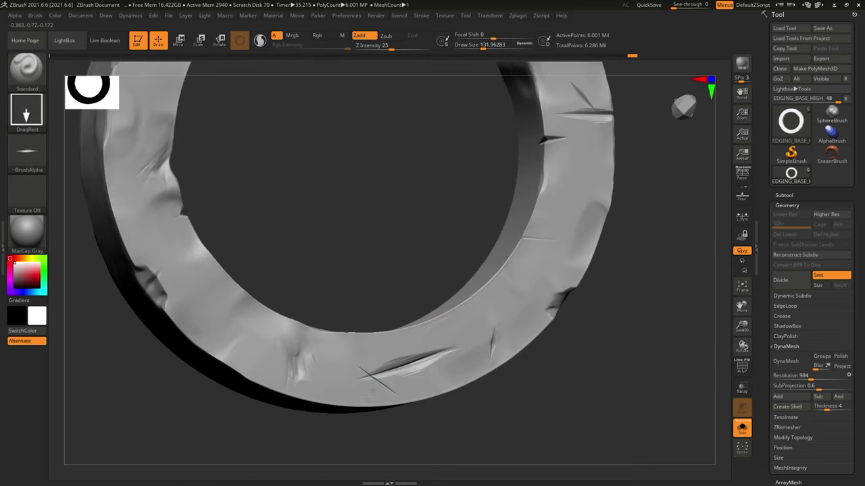
pyautogui.rightClick(794, 175)
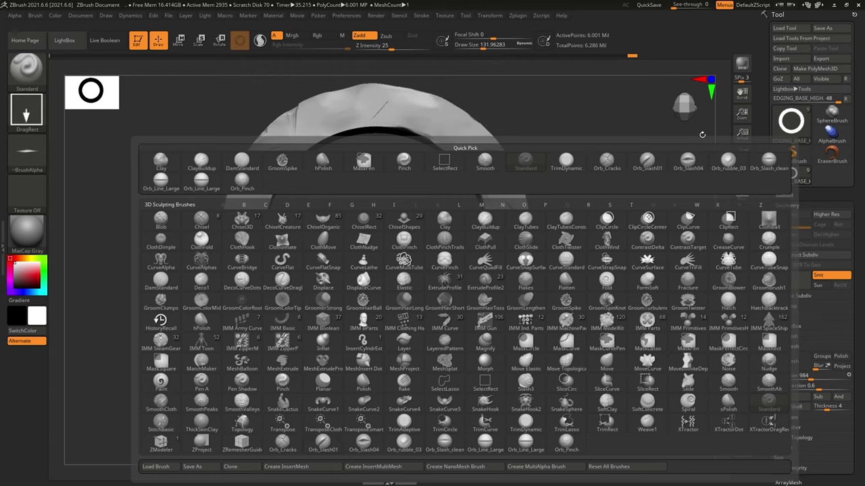
pyautogui.rightClick(793, 175)
pyautogui.rightClick(794, 175)
pyautogui.rightClick(793, 175)
pyautogui.rightClick(794, 175)
# Switch to TrimDynamic and soften the cuts, briefly checking the ring on the full shield
pyautogui.press('b')
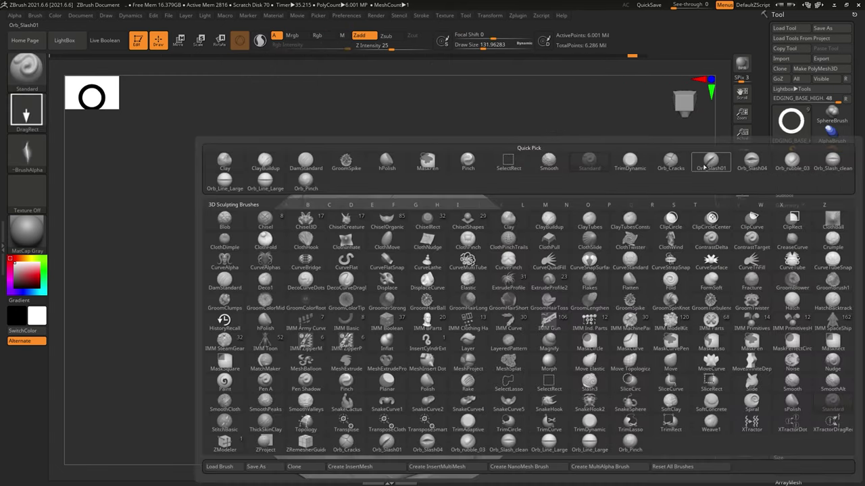
pyautogui.rightClick(794, 175)
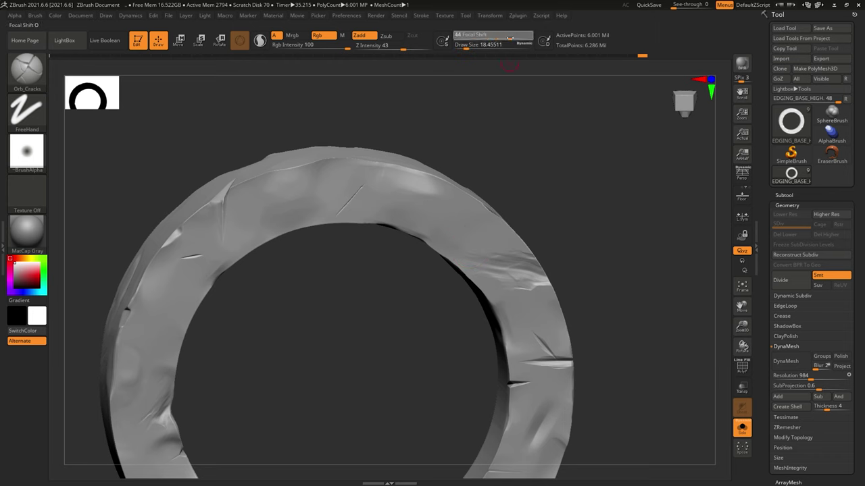
pyautogui.rightClick(794, 175)
pyautogui.rightClick(793, 175)
pyautogui.rightClick(794, 175)
pyautogui.rightClick(794, 175)
pyautogui.rightClick(794, 175)
pyautogui.rightClick(793, 175)
pyautogui.rightClick(793, 175)
pyautogui.rightClick(794, 175)
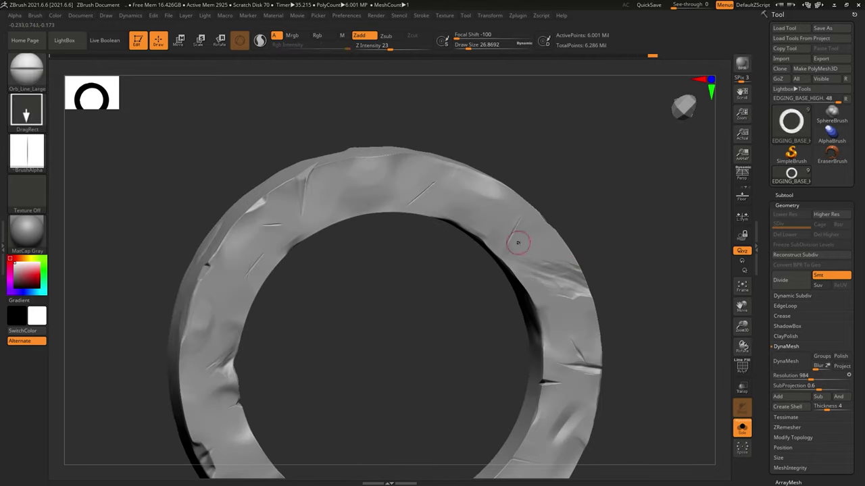
pyautogui.rightClick(793, 175)
pyautogui.rightClick(794, 175)
pyautogui.rightClick(794, 175)
pyautogui.rightClick(794, 175)
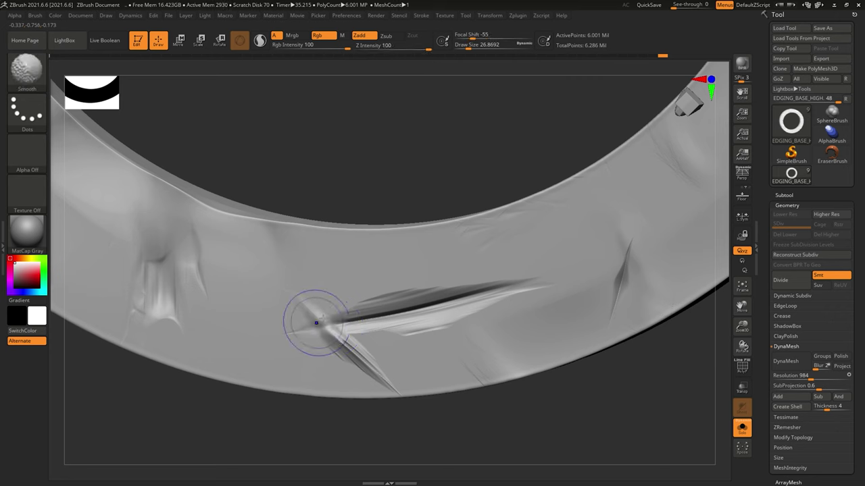
pyautogui.rightClick(793, 174)
pyautogui.rightClick(794, 175)
pyautogui.rightClick(794, 175)
# Alternate TrimDynamic and slash brushes to spread nicks and cracks around the rest of the ring
pyautogui.press('b')
pyautogui.rightClick(794, 175)
pyautogui.rightClick(793, 175)
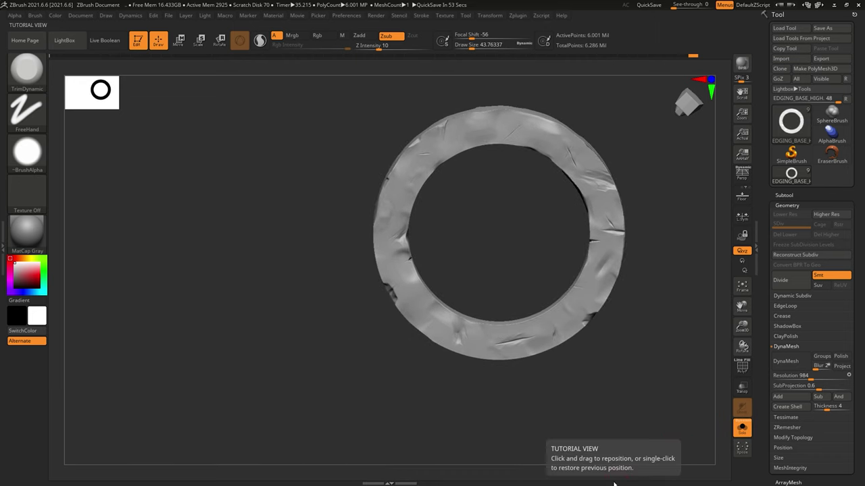
pyautogui.rightClick(794, 175)
pyautogui.rightClick(794, 175)
pyautogui.press('b')
pyautogui.rightClick(794, 175)
pyautogui.rightClick(794, 175)
pyautogui.rightClick(793, 175)
pyautogui.rightClick(794, 175)
pyautogui.rightClick(794, 175)
pyautogui.rightClick(793, 175)
pyautogui.rightClick(794, 175)
pyautogui.rightClick(794, 175)
# Show all subtools, rotate the full shield and lay a first metal-scratch stamp mark on the rim
pyautogui.press('b')
pyautogui.rightClick(793, 175)
pyautogui.rightClick(793, 175)
pyautogui.rightClick(794, 175)
pyautogui.rightClick(794, 175)
pyautogui.rightClick(794, 175)
pyautogui.rightClick(794, 175)
pyautogui.rightClick(793, 175)
pyautogui.rightClick(793, 174)
pyautogui.rightClick(793, 175)
pyautogui.rightClick(793, 175)
pyautogui.rightClick(793, 175)
pyautogui.rightClick(794, 175)
pyautogui.rightClick(794, 175)
pyautogui.rightClick(794, 175)
pyautogui.rightClick(794, 175)
pyautogui.rightClick(793, 175)
pyautogui.rightClick(794, 175)
pyautogui.rightClick(793, 175)
pyautogui.rightClick(794, 175)
pyautogui.rightClick(794, 175)
pyautogui.rightClick(794, 175)
pyautogui.rightClick(794, 175)
pyautogui.rightClick(793, 175)
pyautogui.rightClick(793, 175)
pyautogui.rightClick(794, 174)
pyautogui.rightClick(794, 175)
pyautogui.rightClick(793, 175)
pyautogui.rightClick(793, 175)
# Stamp dents into the shield rim with the Standard brush using DragRect alphas
pyautogui.press('b')
pyautogui.rightClick(794, 175)
pyautogui.rightClick(794, 175)
pyautogui.rightClick(793, 175)
pyautogui.rightClick(794, 175)
pyautogui.rightClick(794, 175)
pyautogui.rightClick(794, 175)
pyautogui.rightClick(794, 175)
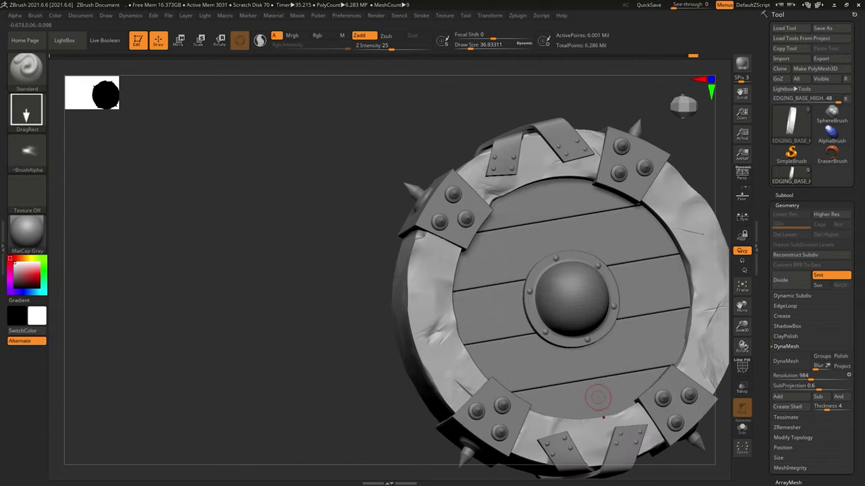
pyautogui.rightClick(794, 175)
pyautogui.rightClick(793, 175)
pyautogui.rightClick(793, 175)
pyautogui.rightClick(794, 175)
pyautogui.rightClick(794, 175)
pyautogui.rightClick(793, 175)
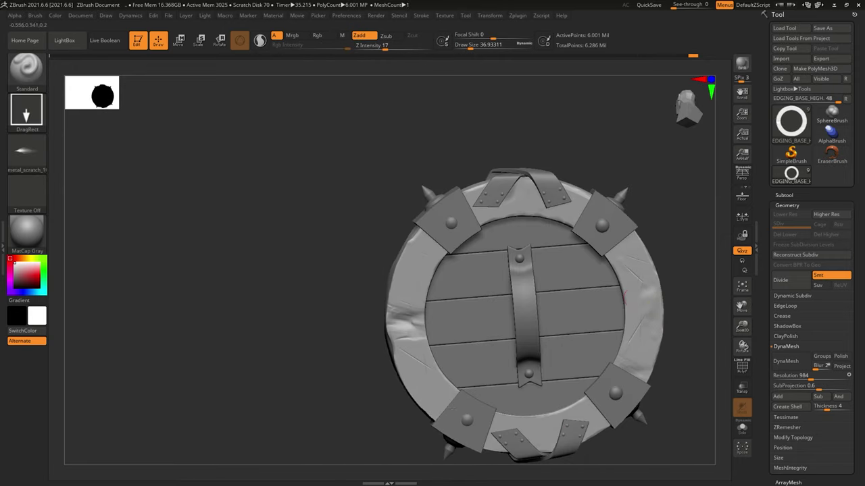
pyautogui.rightClick(793, 175)
pyautogui.rightClick(794, 175)
pyautogui.rightClick(793, 175)
# Cut fine scratch lines along the rim with Orb_Line_Large, then make the thorn bracket subtool active and DynaMesh it
pyautogui.press('b')
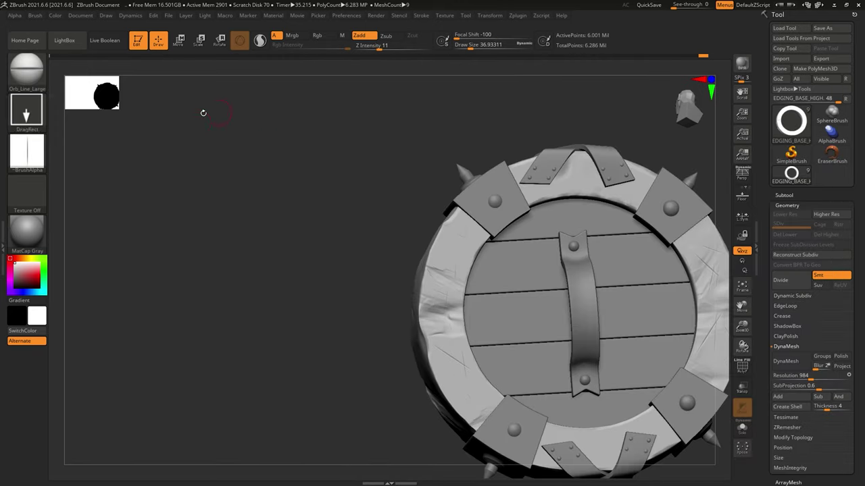
pyautogui.rightClick(793, 175)
pyautogui.rightClick(793, 175)
pyautogui.rightClick(794, 175)
pyautogui.rightClick(794, 175)
pyautogui.rightClick(794, 175)
pyautogui.rightClick(793, 175)
pyautogui.rightClick(794, 175)
pyautogui.rightClick(794, 175)
pyautogui.rightClick(793, 175)
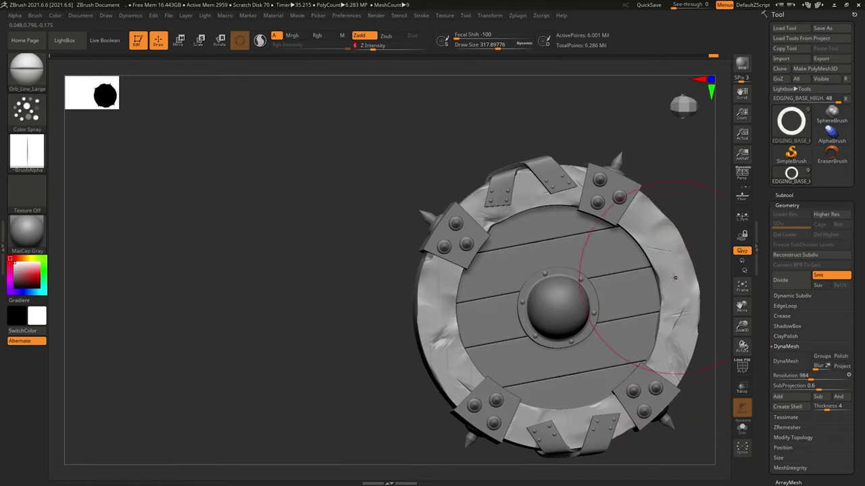
pyautogui.rightClick(794, 175)
pyautogui.rightClick(794, 175)
pyautogui.rightClick(794, 175)
pyautogui.rightClick(794, 175)
pyautogui.rightClick(794, 175)
pyautogui.rightClick(794, 175)
pyautogui.rightClick(794, 175)
pyautogui.rightClick(794, 174)
pyautogui.rightClick(793, 175)
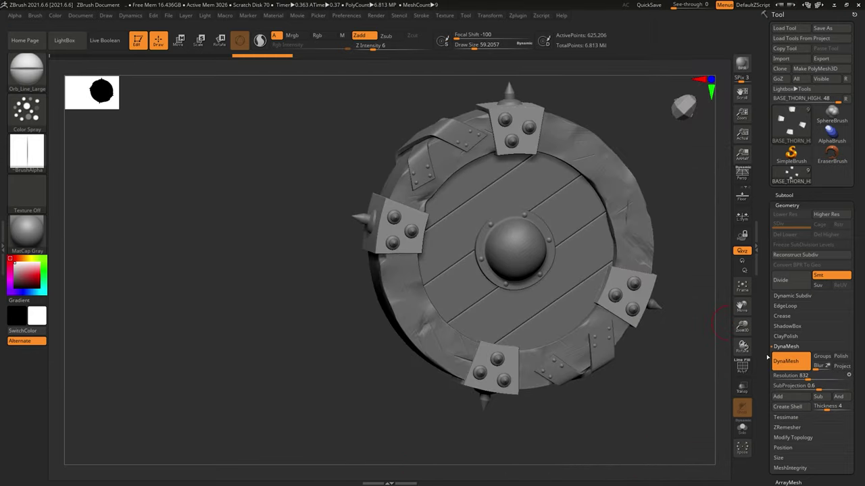
# Flatten and chip the bracket edges with hPolish strokes from the Brush palette
pyautogui.rightClick(794, 175)
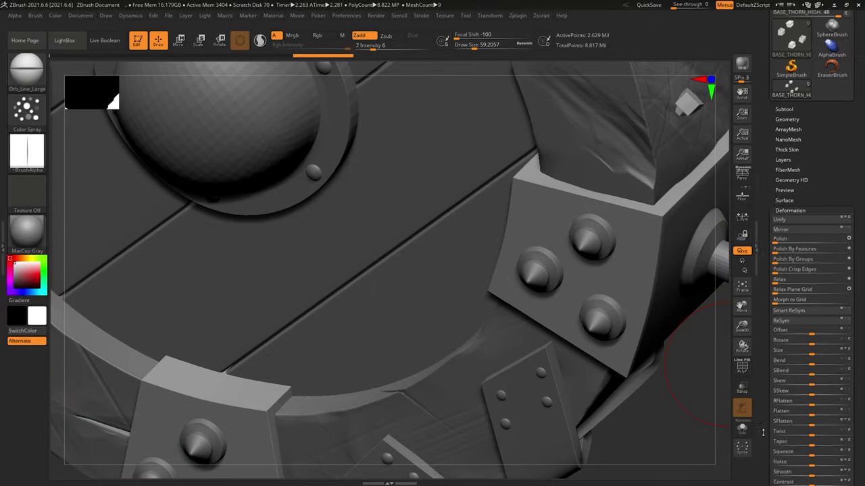
pyautogui.rightClick(793, 137)
pyautogui.rightClick(793, 138)
pyautogui.rightClick(794, 137)
pyautogui.rightClick(794, 138)
pyautogui.rightClick(794, 138)
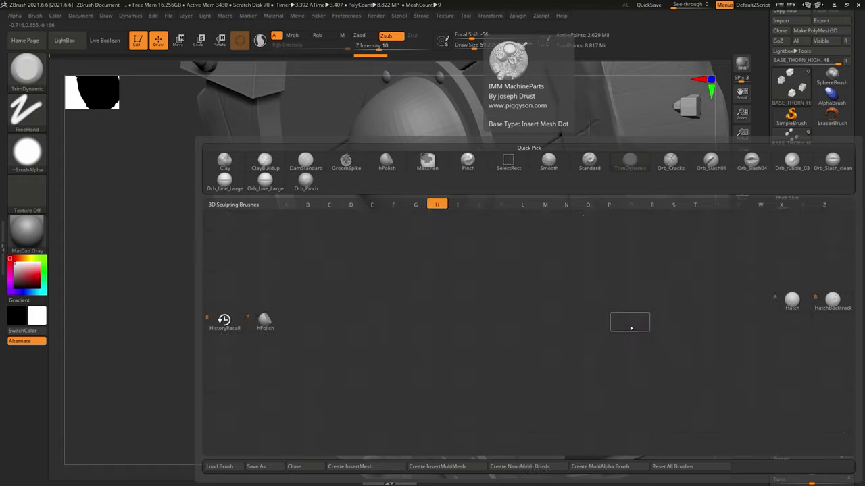
pyautogui.rightClick(793, 137)
pyautogui.rightClick(794, 137)
pyautogui.rightClick(794, 137)
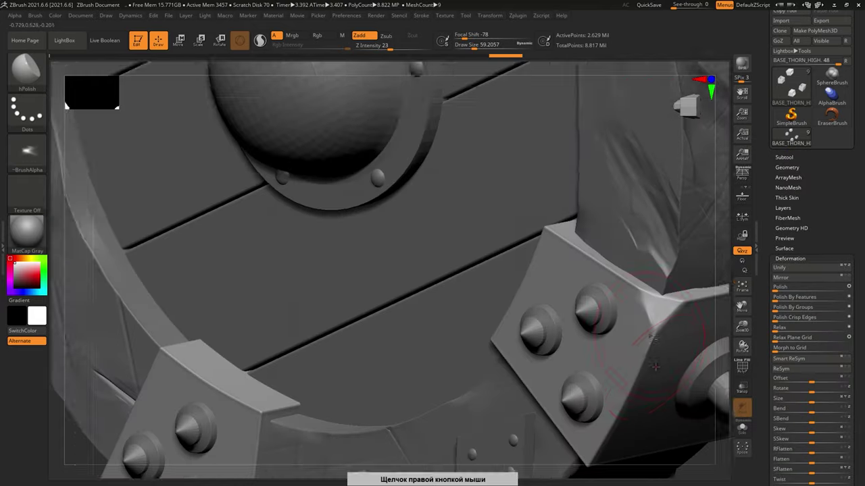
pyautogui.rightClick(793, 137)
pyautogui.rightClick(794, 137)
pyautogui.rightClick(794, 138)
pyautogui.rightClick(794, 138)
pyautogui.rightClick(794, 137)
pyautogui.rightClick(794, 137)
pyautogui.rightClick(794, 137)
pyautogui.rightClick(793, 137)
pyautogui.rightClick(794, 137)
pyautogui.rightClick(794, 137)
# Add nicks and cut lines to the spiked plates with TrimDynamic, leaving the whole shield in view
pyautogui.rightClick(793, 137)
pyautogui.rightClick(794, 137)
pyautogui.rightClick(793, 137)
pyautogui.rightClick(794, 137)
pyautogui.rightClick(794, 137)
pyautogui.rightClick(794, 137)
pyautogui.rightClick(793, 137)
pyautogui.rightClick(794, 137)
pyautogui.rightClick(793, 137)
pyautogui.rightClick(794, 137)
pyautogui.rightClick(794, 137)
pyautogui.rightClick(793, 137)
pyautogui.rightClick(793, 137)
pyautogui.rightClick(793, 137)
pyautogui.rightClick(793, 138)
pyautogui.rightClick(793, 137)
pyautogui.rightClick(794, 137)
pyautogui.rightClick(793, 137)
pyautogui.rightClick(794, 137)
pyautogui.rightClick(793, 137)
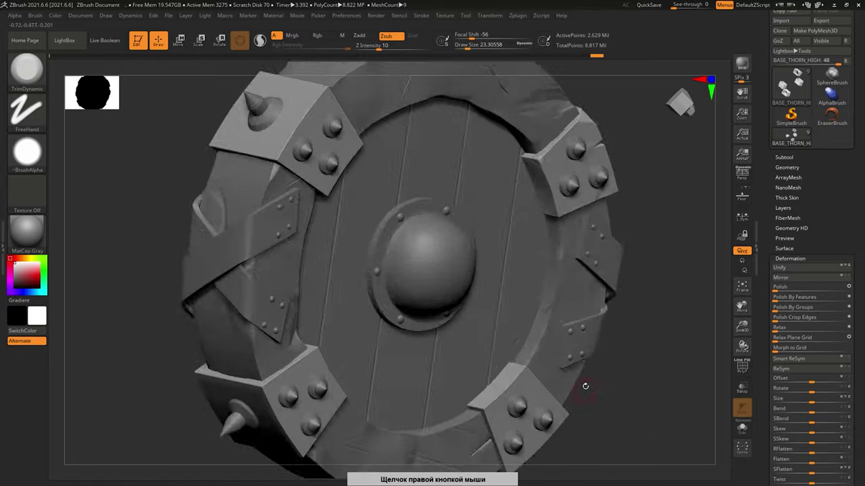
# Bevel and flatten the spiked bracket edges with TrimDynamic while rotating around the shield
pyautogui.rightClick(794, 137)
pyautogui.rightClick(793, 137)
pyautogui.rightClick(794, 137)
pyautogui.rightClick(794, 138)
pyautogui.rightClick(793, 137)
pyautogui.rightClick(794, 137)
pyautogui.rightClick(793, 137)
pyautogui.rightClick(793, 137)
pyautogui.rightClick(794, 137)
pyautogui.rightClick(793, 137)
pyautogui.rightClick(794, 137)
pyautogui.rightClick(794, 137)
pyautogui.rightClick(793, 137)
pyautogui.rightClick(793, 137)
pyautogui.rightClick(794, 137)
pyautogui.rightClick(794, 137)
pyautogui.rightClick(793, 137)
pyautogui.rightClick(794, 137)
pyautogui.rightClick(794, 137)
pyautogui.rightClick(794, 137)
pyautogui.rightClick(794, 137)
pyautogui.rightClick(794, 137)
pyautogui.rightClick(794, 137)
pyautogui.rightClick(793, 137)
pyautogui.rightClick(794, 137)
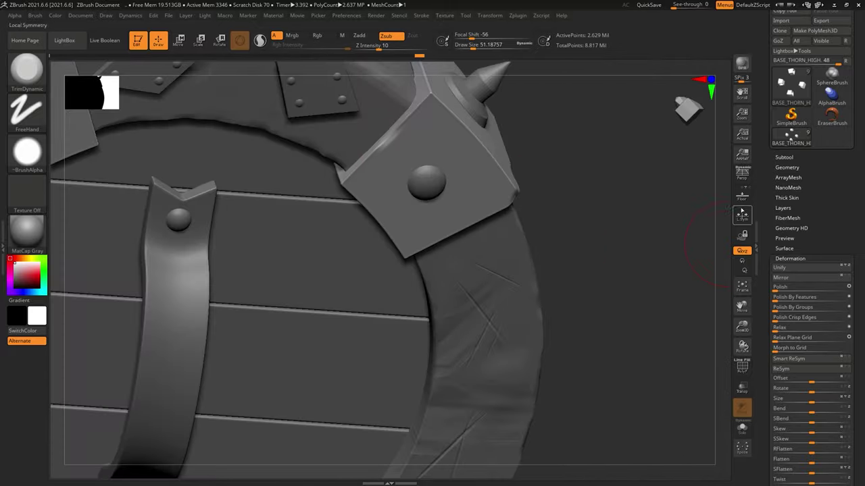
pyautogui.rightClick(794, 138)
pyautogui.rightClick(794, 137)
pyautogui.rightClick(794, 137)
pyautogui.rightClick(794, 137)
pyautogui.rightClick(794, 137)
pyautogui.rightClick(794, 137)
pyautogui.rightClick(793, 137)
pyautogui.rightClick(793, 137)
pyautogui.rightClick(794, 138)
pyautogui.rightClick(794, 137)
pyautogui.rightClick(794, 137)
pyautogui.rightClick(794, 138)
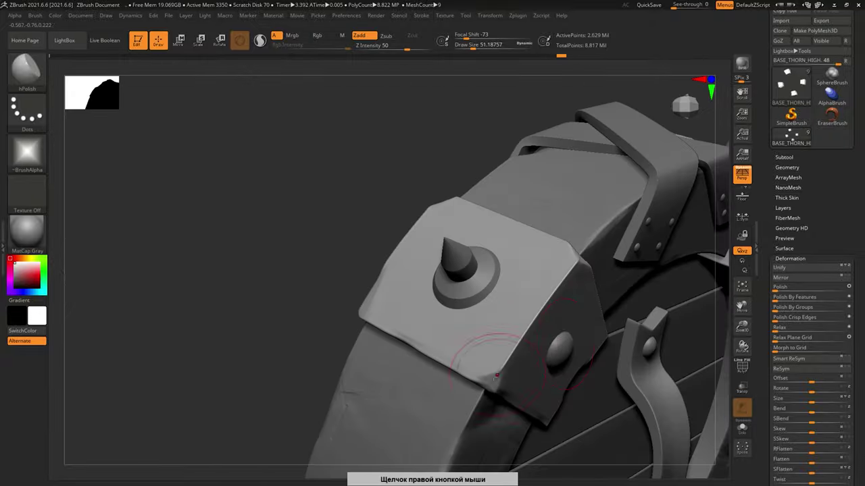
# Press small dents into the bracket and rim edges and smooth them with hPolish
pyautogui.rightClick(793, 137)
pyautogui.rightClick(794, 137)
pyautogui.rightClick(794, 137)
pyautogui.rightClick(793, 137)
pyautogui.rightClick(793, 137)
pyautogui.rightClick(794, 137)
pyautogui.rightClick(794, 138)
pyautogui.rightClick(794, 137)
pyautogui.rightClick(794, 137)
pyautogui.rightClick(793, 137)
pyautogui.rightClick(794, 137)
pyautogui.rightClick(794, 137)
pyautogui.rightClick(794, 137)
pyautogui.rightClick(793, 137)
pyautogui.rightClick(794, 137)
pyautogui.rightClick(793, 137)
pyautogui.rightClick(794, 137)
pyautogui.rightClick(794, 138)
pyautogui.rightClick(794, 137)
pyautogui.rightClick(793, 137)
pyautogui.rightClick(794, 137)
pyautogui.rightClick(794, 137)
pyautogui.rightClick(794, 137)
pyautogui.rightClick(794, 137)
pyautogui.rightClick(794, 137)
pyautogui.rightClick(794, 137)
pyautogui.rightClick(793, 137)
pyautogui.rightClick(794, 137)
pyautogui.rightClick(794, 137)
pyautogui.rightClick(794, 137)
pyautogui.rightClick(793, 137)
pyautogui.rightClick(793, 137)
pyautogui.rightClick(793, 138)
pyautogui.rightClick(793, 137)
pyautogui.rightClick(793, 138)
pyautogui.rightClick(794, 137)
pyautogui.rightClick(794, 137)
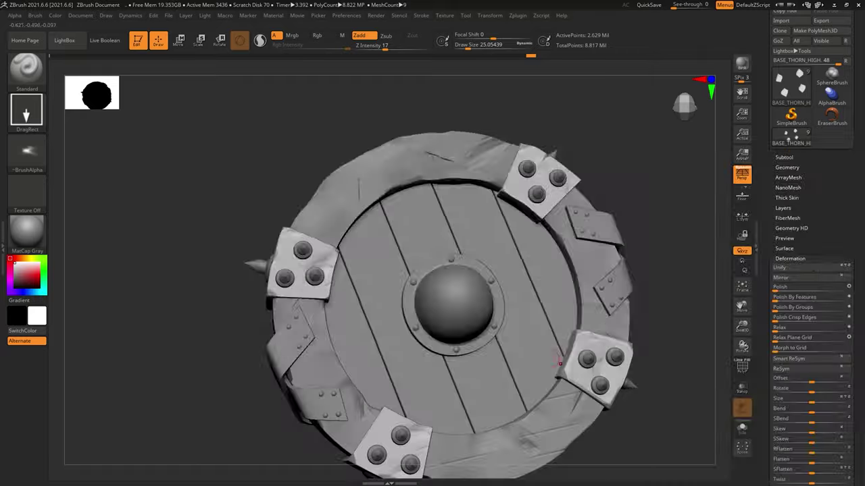
# Drag Standard DragRect dents onto the sides of the brackets
pyautogui.rightClick(794, 137)
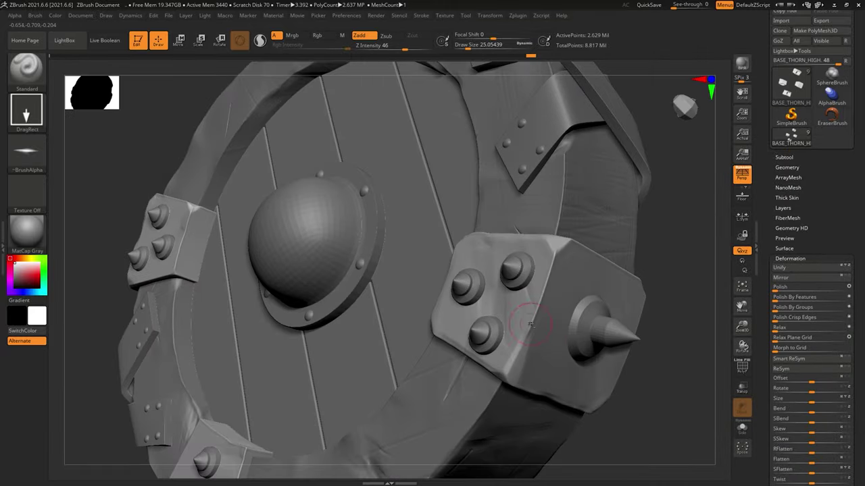
pyautogui.rightClick(794, 138)
pyautogui.rightClick(793, 137)
pyautogui.rightClick(794, 137)
pyautogui.rightClick(794, 137)
pyautogui.rightClick(794, 137)
pyautogui.rightClick(794, 137)
pyautogui.rightClick(793, 137)
pyautogui.rightClick(794, 137)
pyautogui.rightClick(794, 137)
pyautogui.rightClick(794, 138)
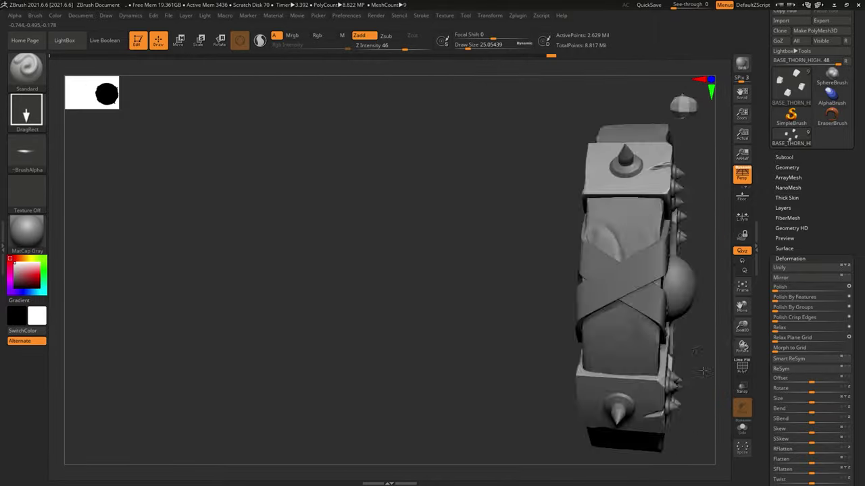
pyautogui.rightClick(794, 137)
pyautogui.rightClick(793, 137)
pyautogui.rightClick(793, 137)
pyautogui.rightClick(794, 138)
pyautogui.rightClick(794, 137)
pyautogui.rightClick(794, 137)
pyautogui.rightClick(793, 137)
pyautogui.rightClick(794, 138)
pyautogui.rightClick(793, 137)
pyautogui.rightClick(793, 137)
pyautogui.rightClick(794, 138)
pyautogui.rightClick(794, 137)
pyautogui.rightClick(794, 137)
pyautogui.rightClick(794, 137)
pyautogui.rightClick(794, 137)
pyautogui.rightClick(793, 136)
# Switch to the boss subtool and hammer TrimDynamic dents into its dome
pyautogui.press('b')
pyautogui.rightClick(794, 136)
pyautogui.rightClick(793, 136)
pyautogui.rightClick(793, 136)
pyautogui.rightClick(793, 136)
pyautogui.rightClick(794, 137)
pyautogui.rightClick(794, 137)
# Carve a deep gouge and hammered dents into the boss dome with Orb_Line and Orb_Cracks
pyautogui.rightClick(794, 137)
pyautogui.rightClick(794, 137)
pyautogui.rightClick(794, 136)
pyautogui.rightClick(794, 137)
pyautogui.rightClick(794, 137)
pyautogui.rightClick(793, 136)
pyautogui.rightClick(793, 136)
pyautogui.rightClick(794, 137)
pyautogui.rightClick(793, 137)
pyautogui.rightClick(793, 136)
pyautogui.rightClick(794, 137)
pyautogui.rightClick(793, 137)
pyautogui.rightClick(793, 137)
pyautogui.rightClick(794, 136)
pyautogui.rightClick(794, 136)
pyautogui.rightClick(794, 136)
pyautogui.rightClick(794, 137)
pyautogui.rightClick(794, 137)
pyautogui.rightClick(794, 137)
pyautogui.rightClick(794, 136)
pyautogui.rightClick(793, 137)
pyautogui.rightClick(794, 136)
pyautogui.rightClick(793, 136)
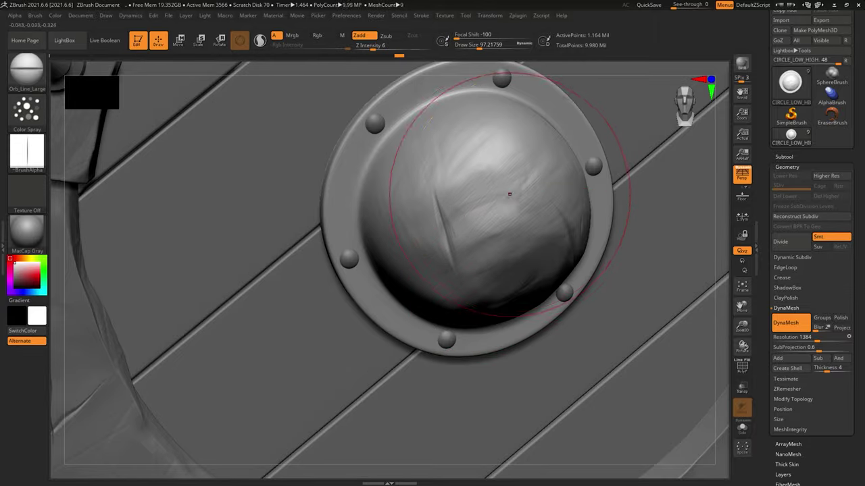
# Rough up the spiked bracket edges with MaskPen and FreeHand strokes
pyautogui.rightClick(794, 136)
pyautogui.rightClick(794, 137)
pyautogui.rightClick(794, 137)
pyautogui.rightClick(793, 136)
pyautogui.rightClick(793, 136)
pyautogui.rightClick(793, 136)
pyautogui.rightClick(794, 136)
pyautogui.rightClick(794, 137)
pyautogui.rightClick(793, 136)
pyautogui.rightClick(794, 136)
pyautogui.rightClick(793, 136)
pyautogui.rightClick(793, 137)
pyautogui.rightClick(793, 136)
pyautogui.rightClick(793, 136)
pyautogui.rightClick(794, 136)
pyautogui.rightClick(793, 137)
# Trim and chip the cone-spiked rivets with TrimDynamic in Zsub mode
pyautogui.rightClick(794, 136)
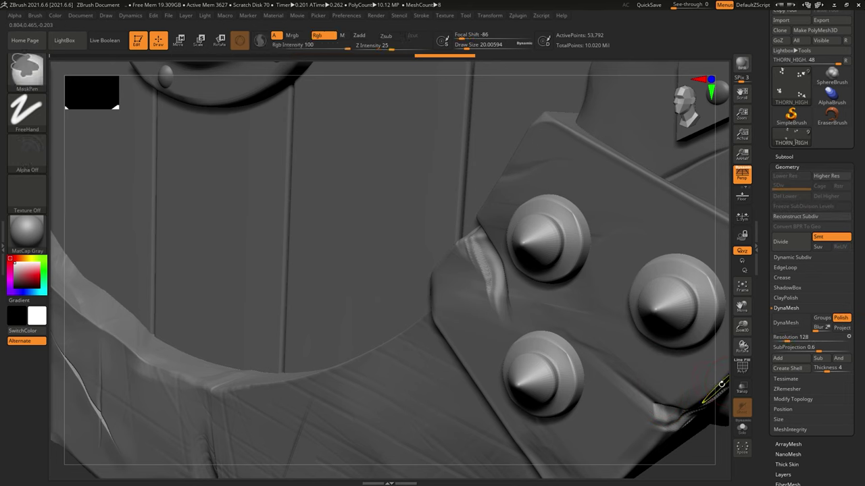
pyautogui.rightClick(794, 137)
pyautogui.rightClick(794, 137)
pyautogui.rightClick(794, 137)
pyautogui.rightClick(793, 137)
pyautogui.rightClick(793, 136)
pyautogui.rightClick(793, 137)
pyautogui.rightClick(793, 136)
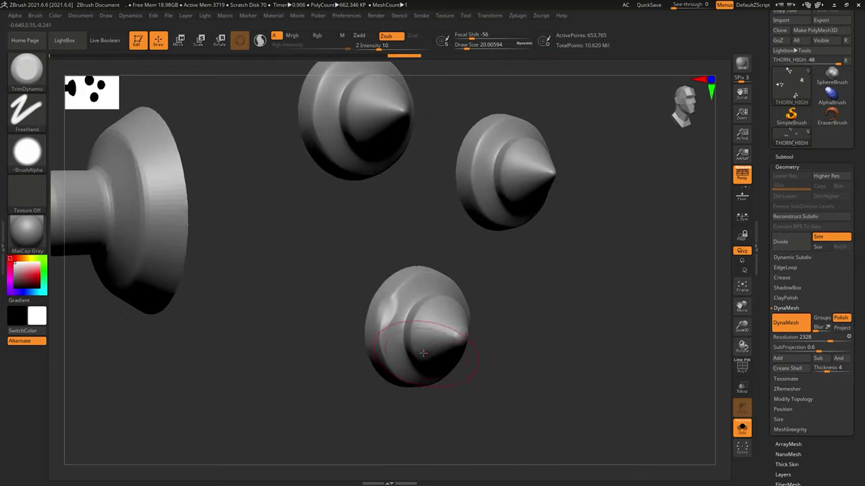
pyautogui.rightClick(794, 136)
pyautogui.rightClick(794, 136)
pyautogui.rightClick(793, 136)
pyautogui.rightClick(794, 136)
pyautogui.rightClick(794, 136)
pyautogui.rightClick(794, 137)
pyautogui.rightClick(794, 137)
pyautogui.rightClick(794, 137)
pyautogui.rightClick(793, 136)
pyautogui.rightClick(794, 137)
pyautogui.rightClick(793, 137)
pyautogui.rightClick(794, 136)
pyautogui.rightClick(793, 136)
pyautogui.rightClick(794, 137)
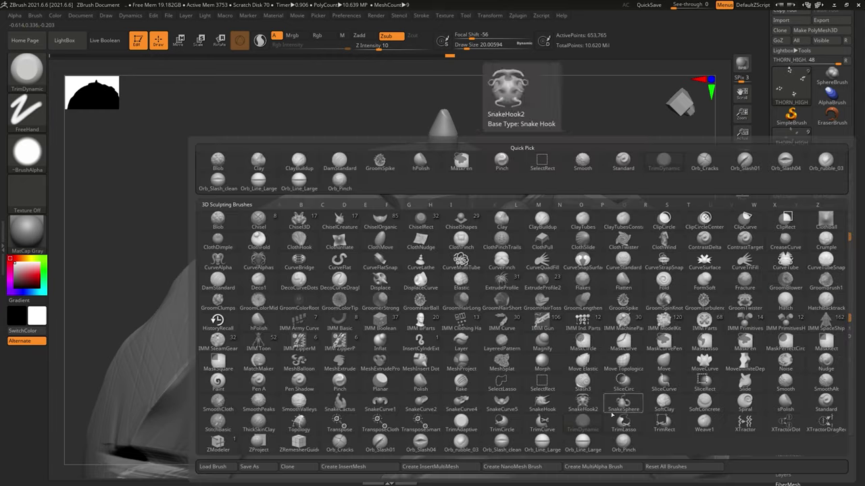
# Sculpt small cracks and scratches on the brackets, then bring up Decimation Master
pyautogui.rightClick(794, 136)
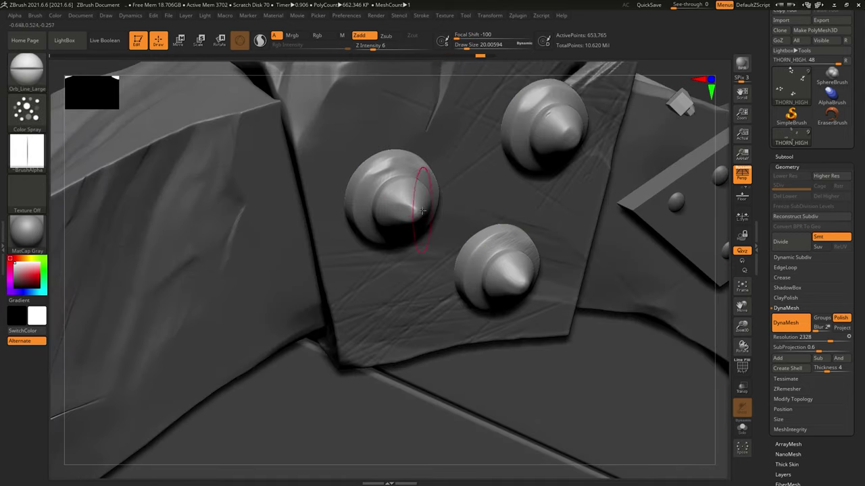
pyautogui.rightClick(794, 137)
pyautogui.rightClick(794, 136)
pyautogui.rightClick(794, 136)
pyautogui.rightClick(794, 136)
pyautogui.rightClick(794, 136)
pyautogui.rightClick(794, 136)
pyautogui.rightClick(794, 137)
pyautogui.rightClick(793, 136)
pyautogui.rightClick(793, 137)
pyautogui.rightClick(794, 136)
pyautogui.rightClick(794, 136)
pyautogui.rightClick(794, 137)
pyautogui.rightClick(793, 136)
pyautogui.rightClick(794, 137)
pyautogui.rightClick(793, 137)
pyautogui.rightClick(793, 137)
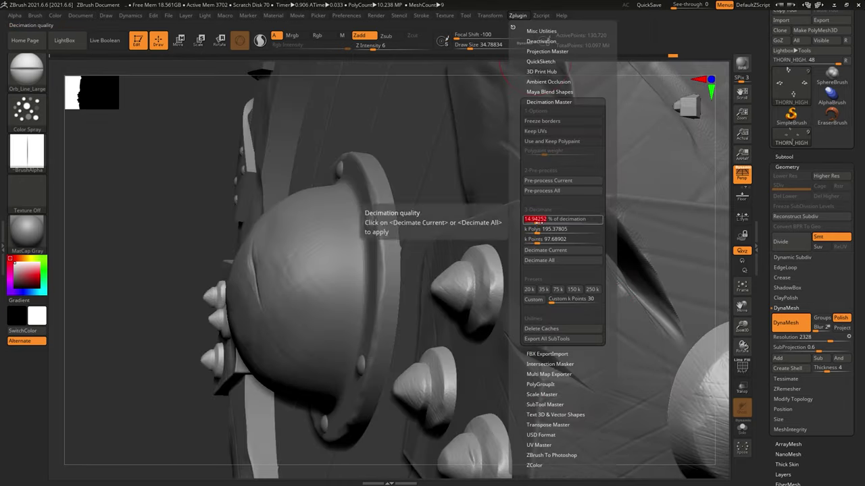
# Pre-process each shield SubTool in Decimation Master
pyautogui.rightClick(794, 137)
pyautogui.rightClick(794, 136)
pyautogui.rightClick(793, 137)
pyautogui.rightClick(793, 136)
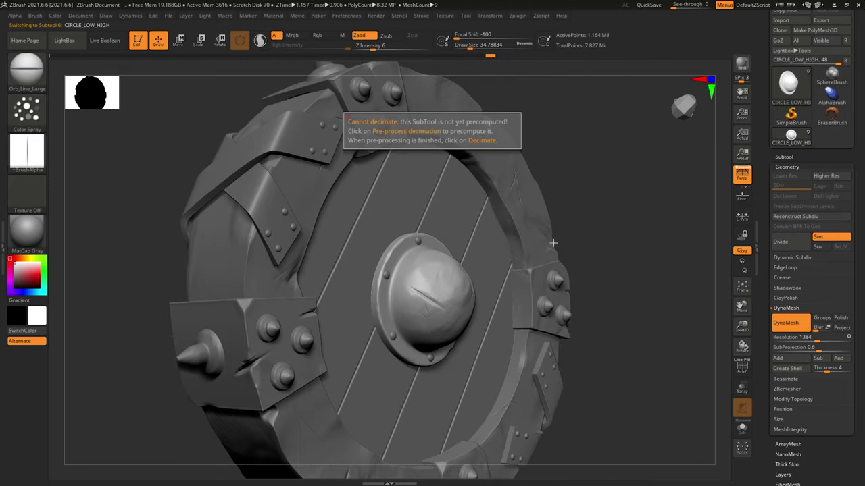
pyautogui.rightClick(794, 136)
pyautogui.rightClick(794, 136)
pyautogui.rightClick(794, 137)
pyautogui.rightClick(793, 136)
pyautogui.rightClick(794, 137)
pyautogui.rightClick(793, 137)
pyautogui.rightClick(793, 137)
pyautogui.rightClick(793, 136)
# Decimate each SubTool so the whole shield drops to about 1.7 million points
pyautogui.rightClick(793, 136)
pyautogui.rightClick(794, 136)
pyautogui.rightClick(793, 136)
pyautogui.rightClick(793, 136)
pyautogui.rightClick(794, 136)
pyautogui.rightClick(794, 136)
pyautogui.rightClick(794, 137)
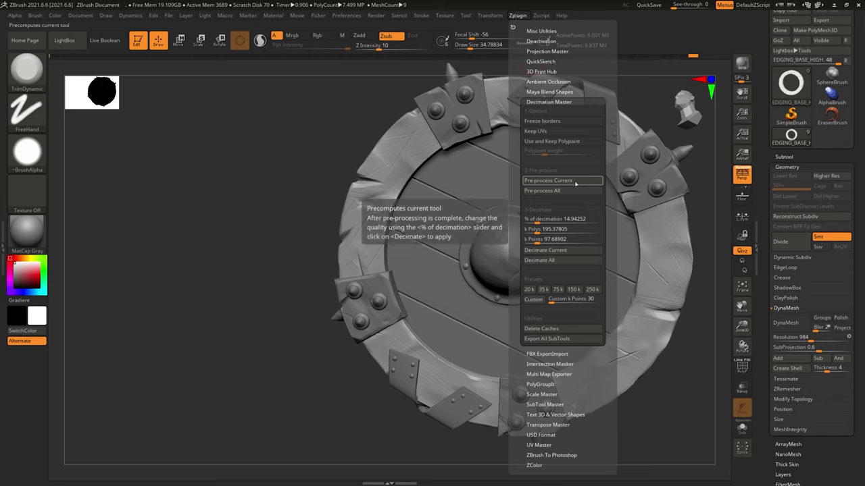
pyautogui.rightClick(794, 136)
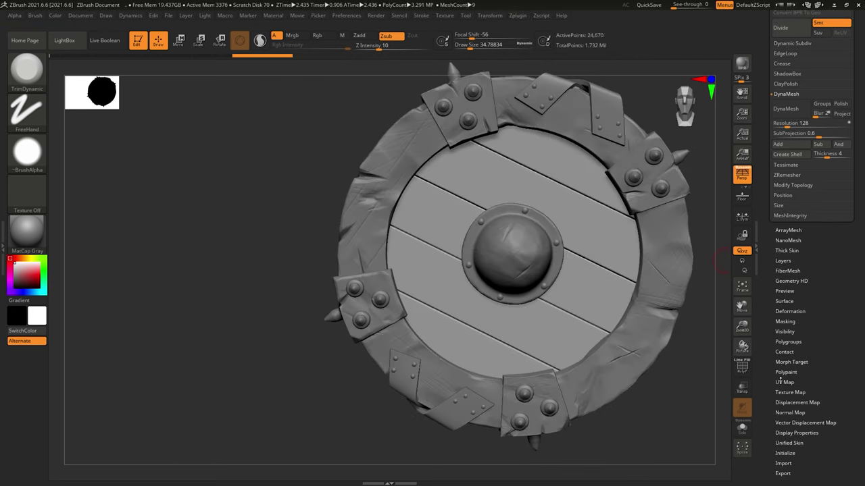
pyautogui.rightClick(793, 121)
pyautogui.rightClick(793, 121)
pyautogui.rightClick(794, 121)
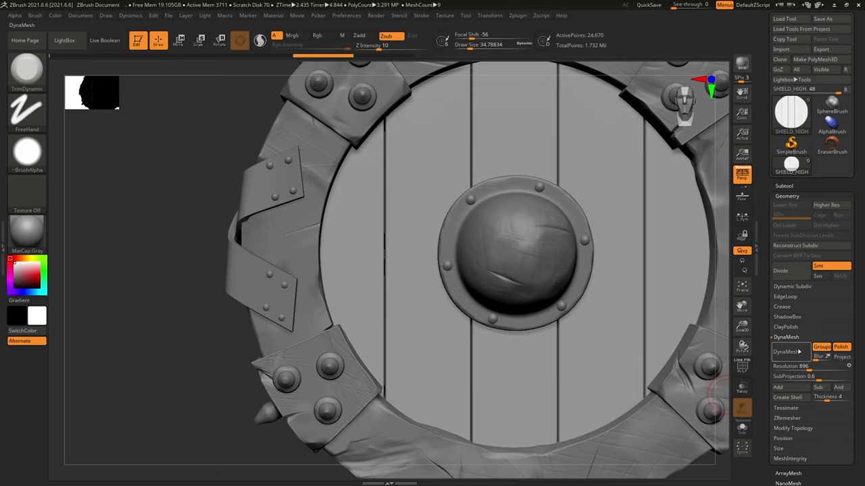
# Set the Standard brush to DragRect stroke with the wood_fibers alpha
pyautogui.rightClick(794, 166)
pyautogui.rightClick(793, 165)
pyautogui.rightClick(794, 166)
pyautogui.rightClick(794, 165)
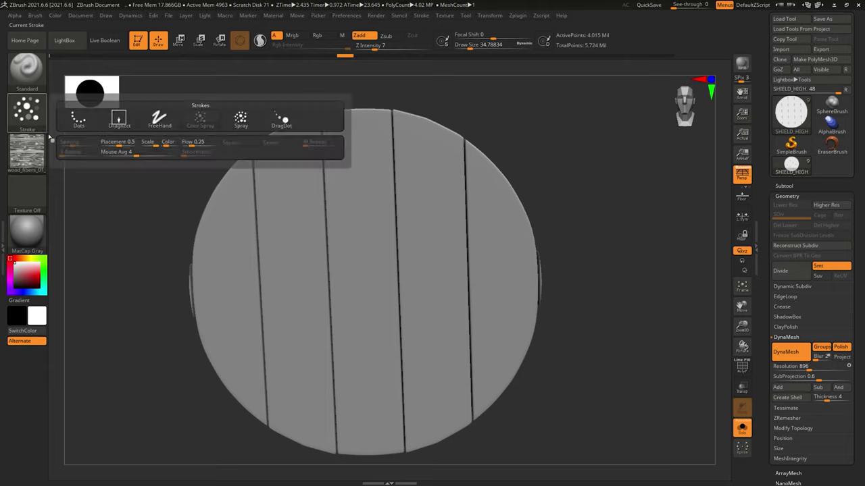
pyautogui.rightClick(793, 166)
pyautogui.rightClick(793, 166)
# Drag wood-grain streaks and knots across every plank of the disc
pyautogui.rightClick(794, 166)
pyautogui.rightClick(794, 165)
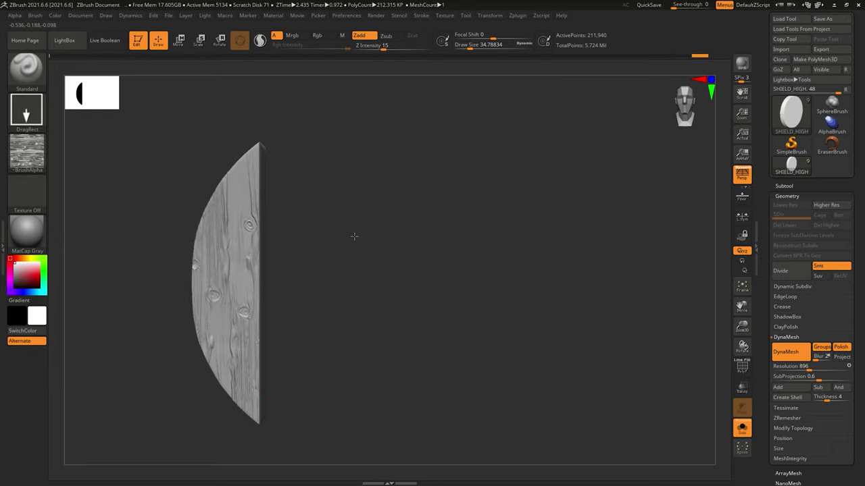
pyautogui.rightClick(793, 166)
pyautogui.rightClick(794, 166)
pyautogui.rightClick(794, 166)
pyautogui.rightClick(793, 166)
pyautogui.rightClick(794, 165)
pyautogui.rightClick(793, 166)
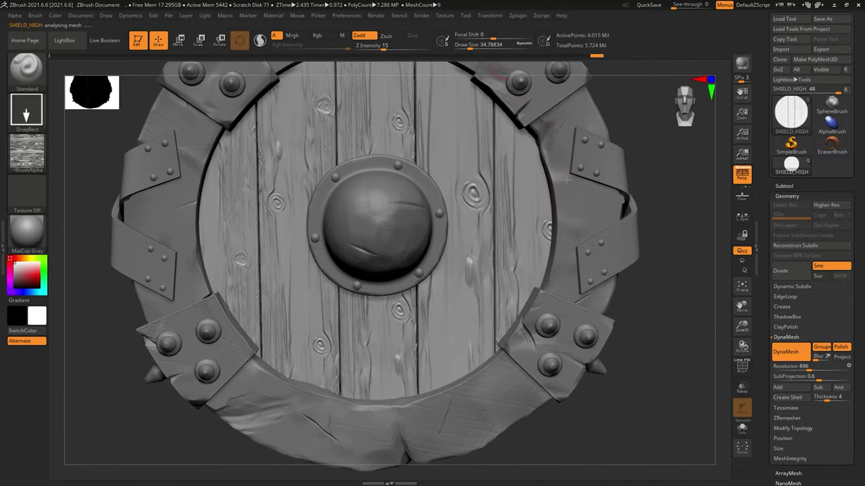
# Carve scratches and cracks across the wooden planks with the Orb_Cracks brush
pyautogui.rightClick(794, 166)
pyautogui.rightClick(793, 166)
pyautogui.rightClick(794, 166)
pyautogui.rightClick(794, 165)
pyautogui.rightClick(794, 165)
pyautogui.rightClick(794, 166)
pyautogui.rightClick(793, 165)
pyautogui.rightClick(794, 165)
pyautogui.rightClick(794, 165)
pyautogui.rightClick(794, 166)
pyautogui.rightClick(794, 165)
pyautogui.rightClick(794, 166)
pyautogui.rightClick(794, 166)
pyautogui.rightClick(793, 165)
pyautogui.rightClick(794, 165)
pyautogui.rightClick(794, 165)
pyautogui.rightClick(794, 166)
pyautogui.rightClick(793, 165)
pyautogui.rightClick(793, 165)
pyautogui.rightClick(794, 165)
pyautogui.rightClick(793, 165)
pyautogui.rightClick(794, 166)
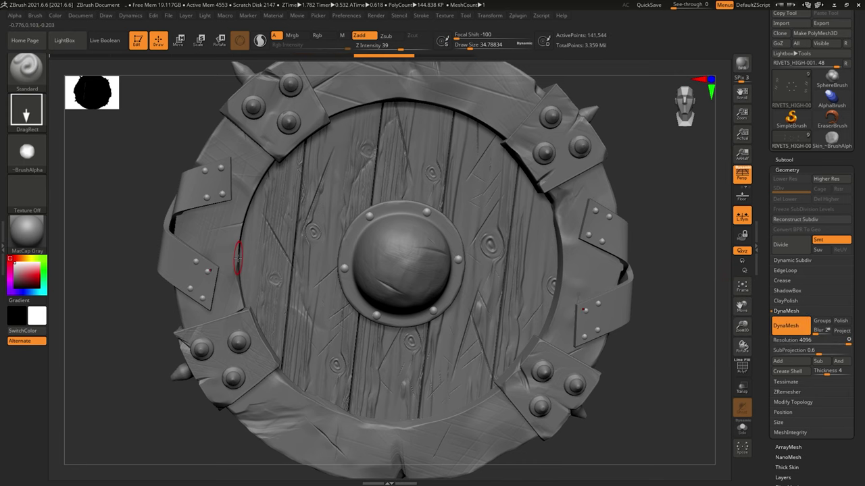
# Switch to the RIVETS SubTool, solo it and flatten the rivet heads with TrimDynamic
pyautogui.rightClick(794, 140)
pyautogui.rightClick(794, 139)
pyautogui.rightClick(793, 140)
pyautogui.rightClick(793, 140)
pyautogui.rightClick(794, 139)
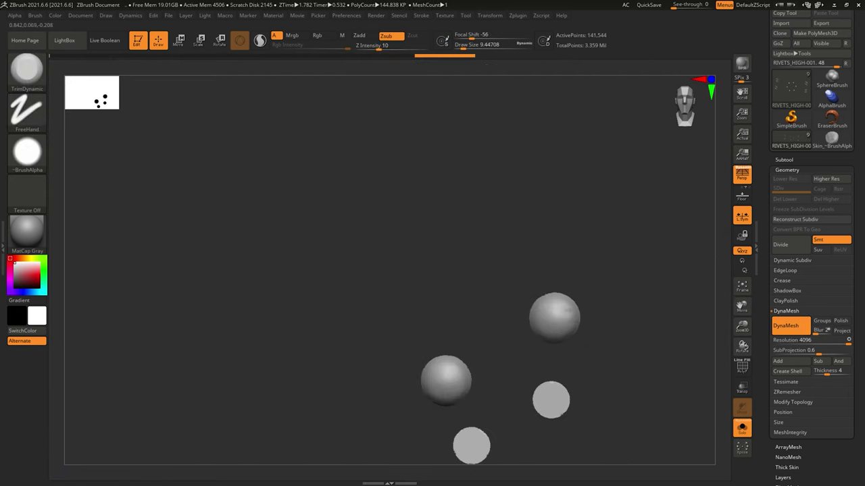
pyautogui.rightClick(794, 139)
pyautogui.rightClick(793, 139)
pyautogui.rightClick(793, 139)
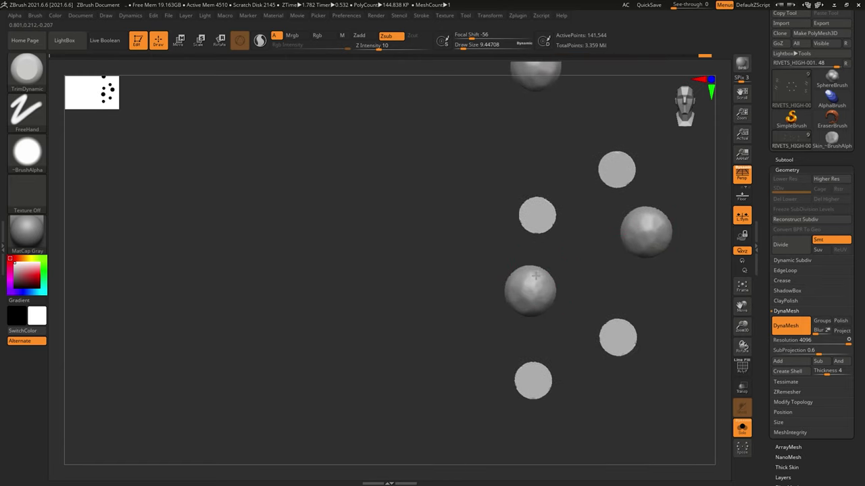